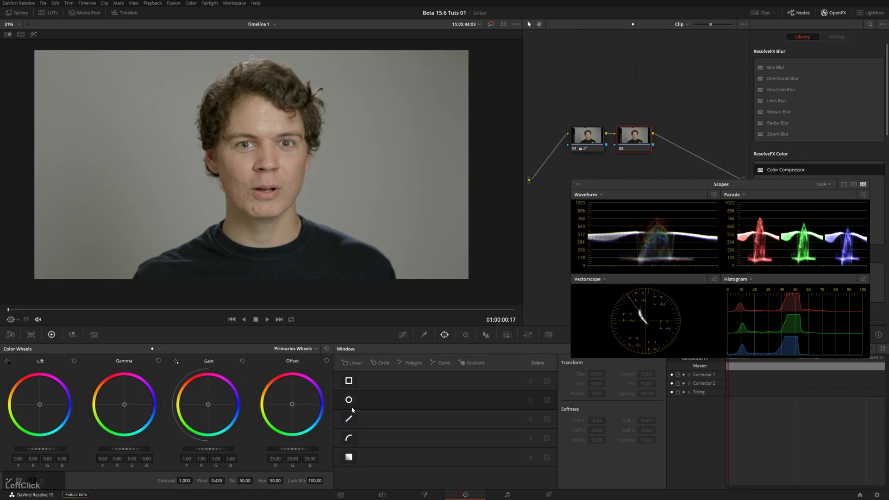
Step: Add a soft oval Power Window around the face on node 02 and track it forward
left_click(352, 381)
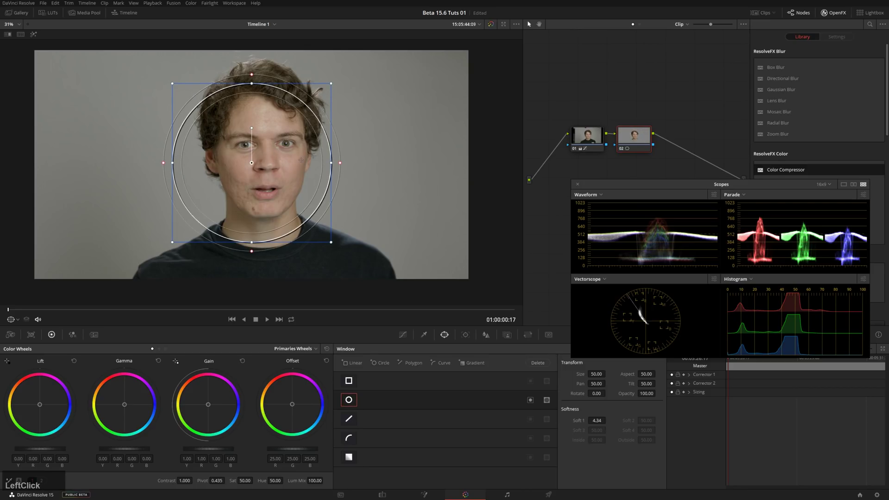
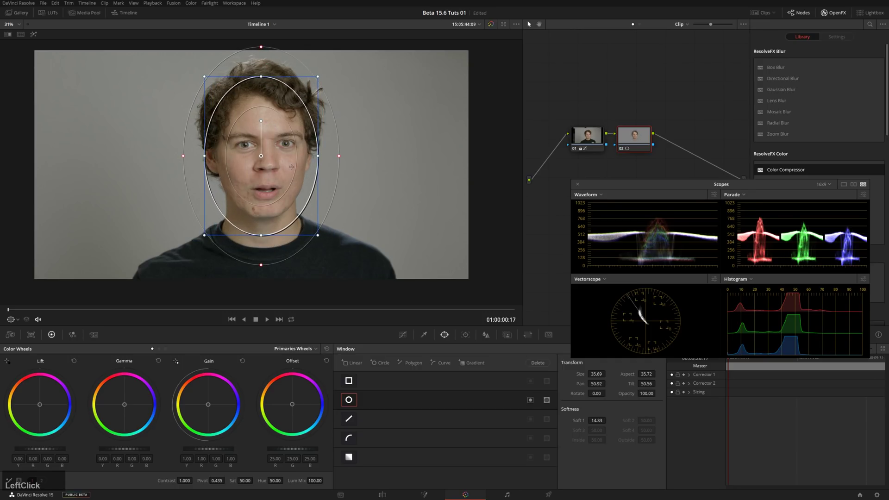
left_click(471, 338)
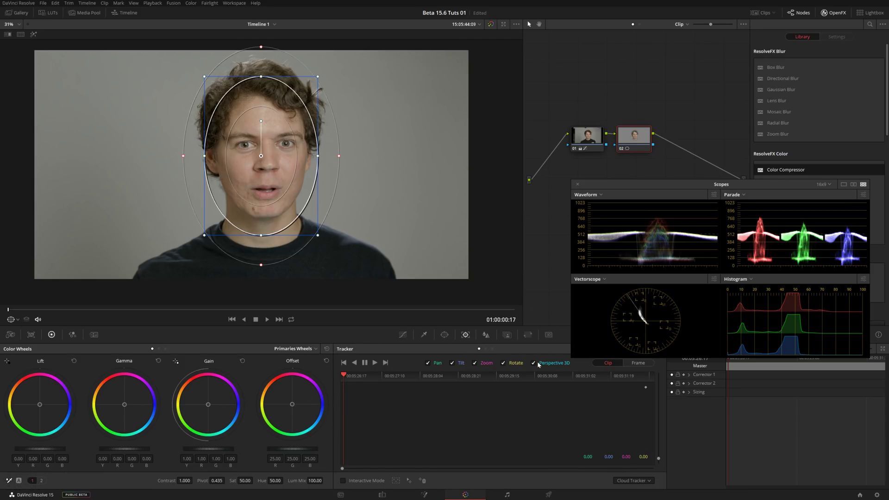
left_click(540, 364)
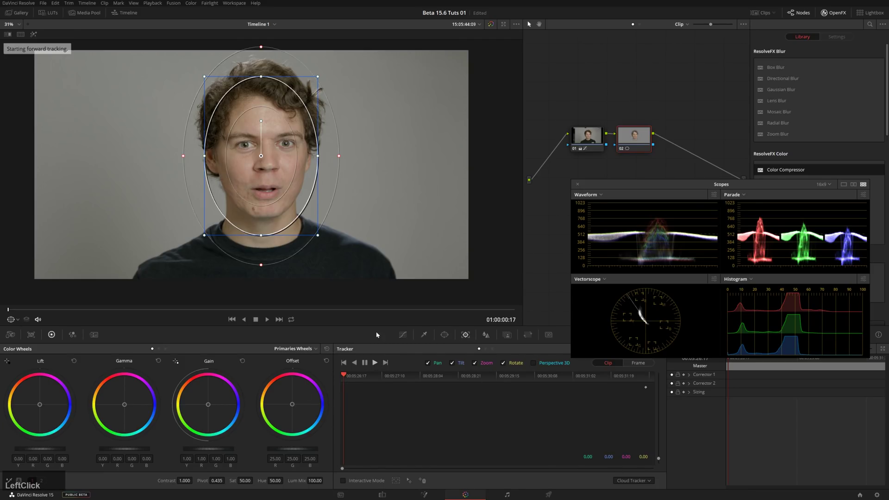
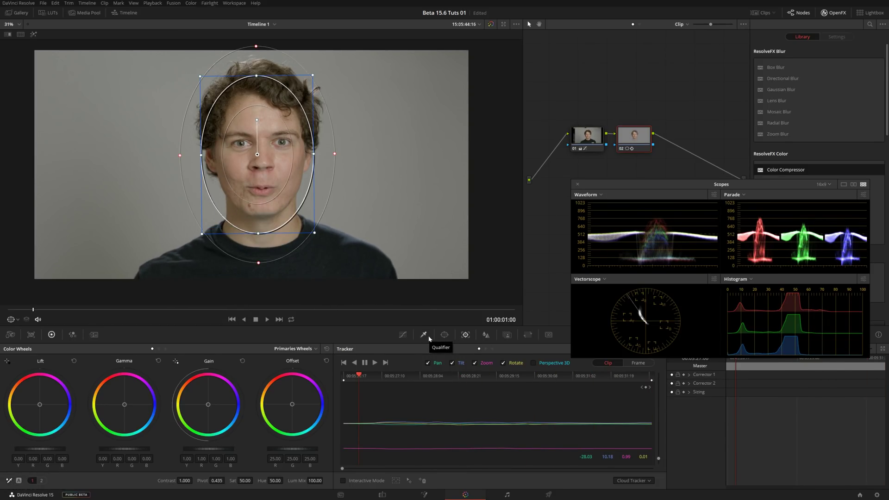
Step: Qualify the skin tones inside the window with Blur Radius 40.2 and In/Out Ratio -59.6, then leave highlight mode
left_click(429, 335)
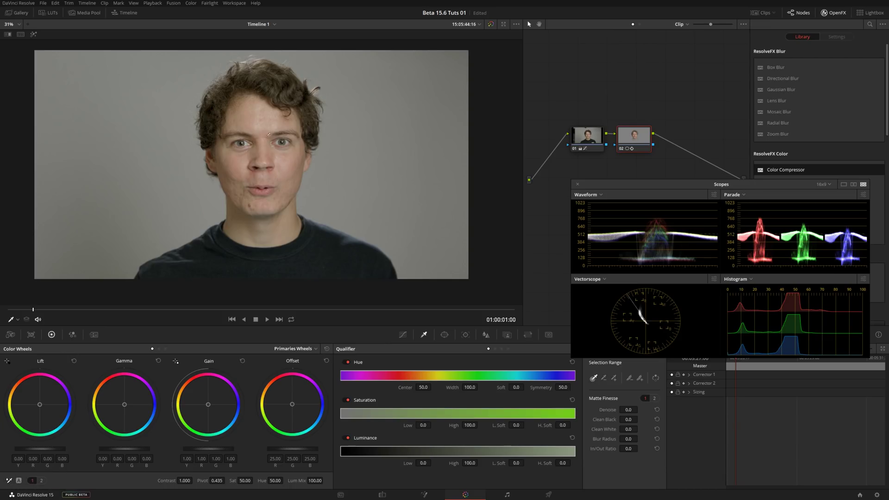
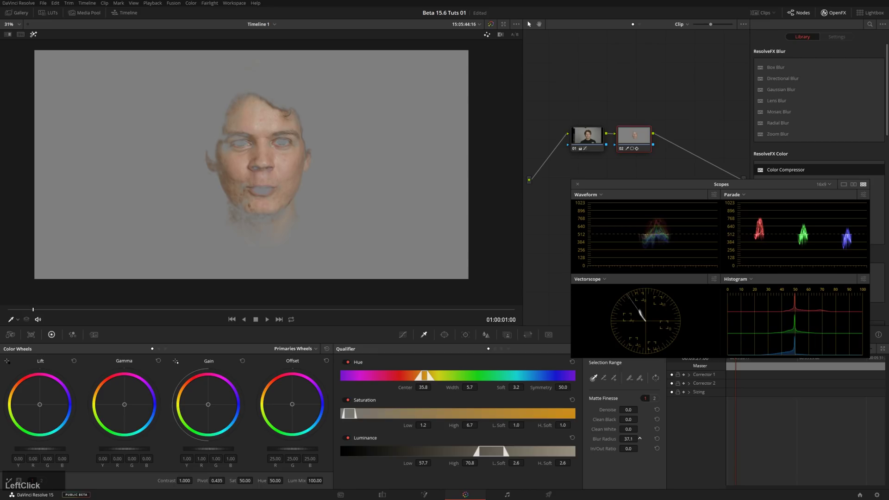
scroll("up", 3)
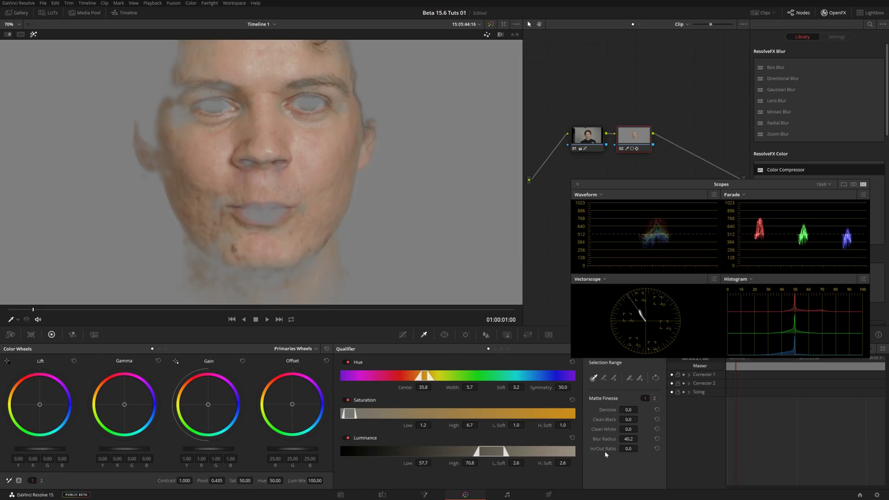
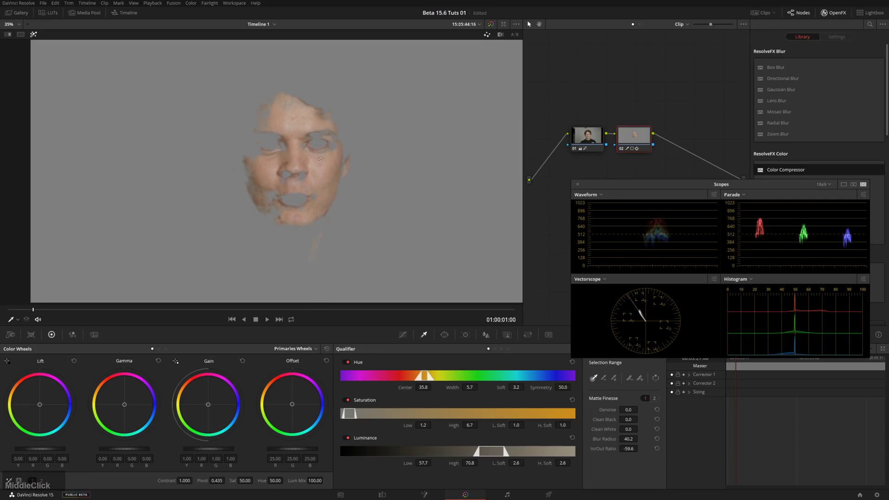
key("shift+h")
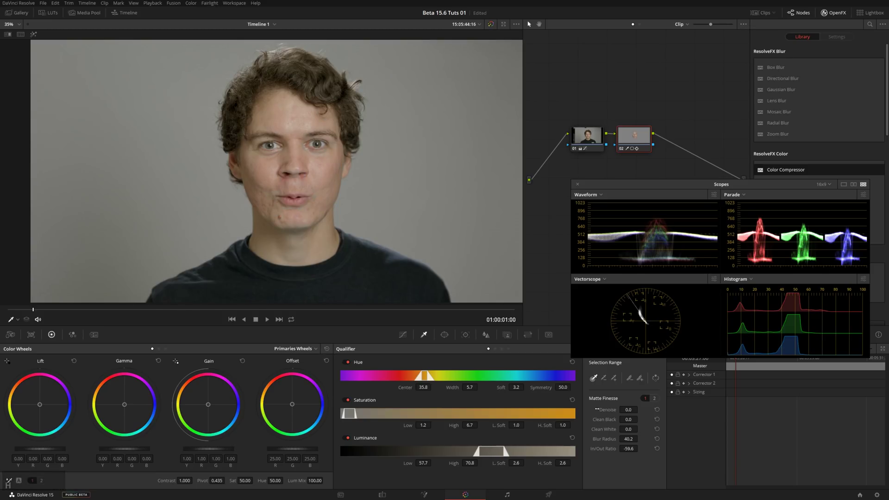
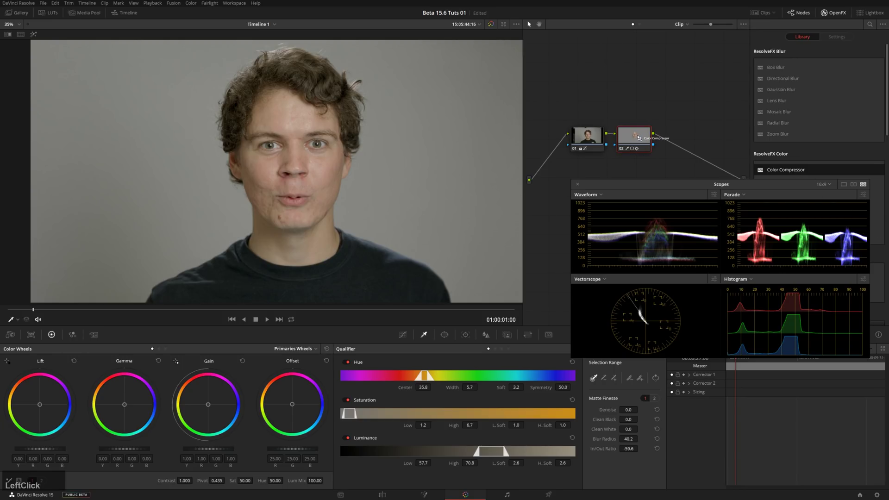
Step: Drag ResolveFX Color Compressor from the OpenFX Library onto node 02
left_click(808, 41)
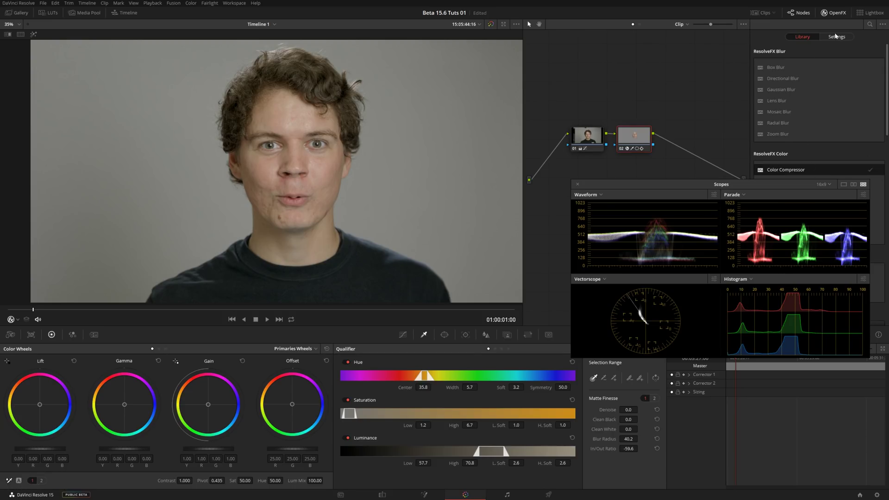
Step: Sample the Target Color from the face and raise Compress Hue to 1.000
left_click(845, 40)
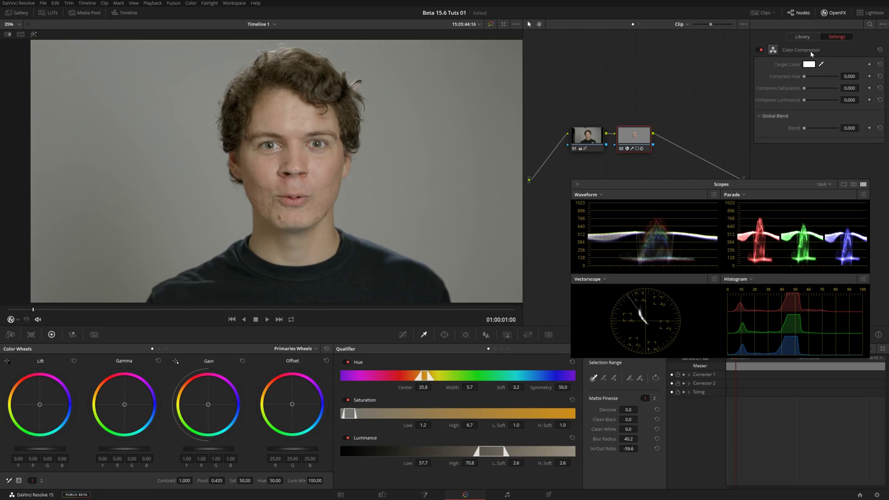
left_click(819, 66)
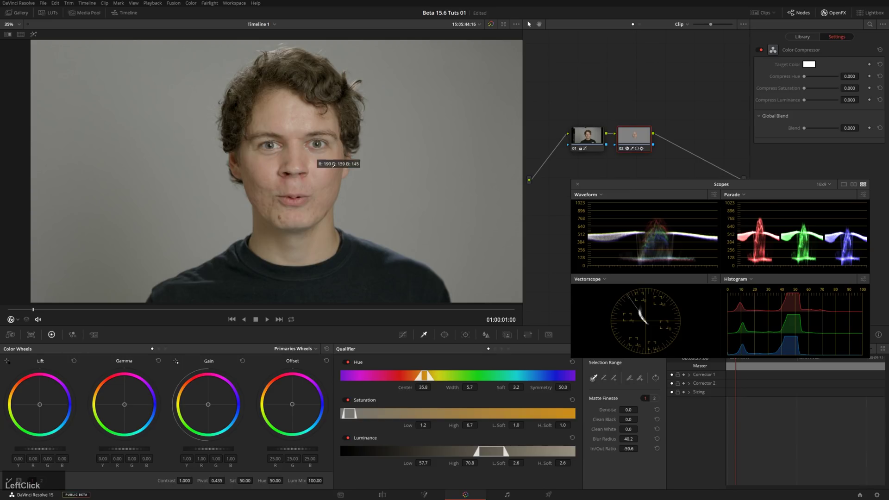
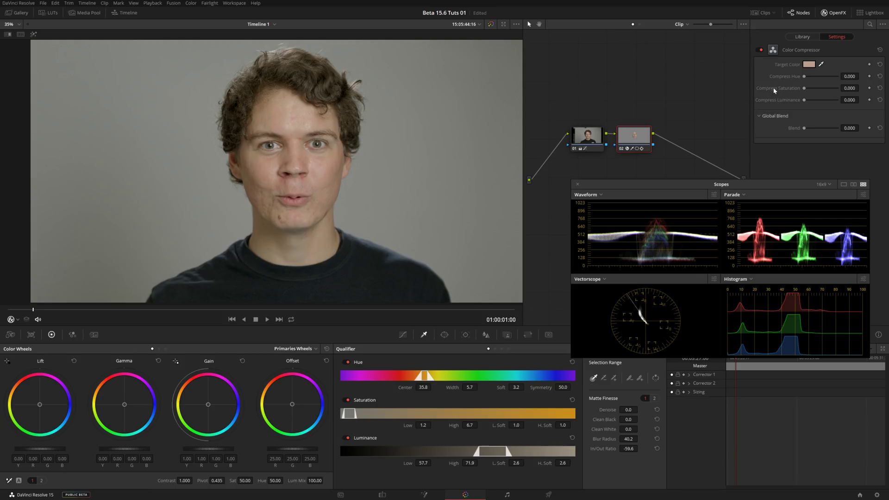
left_click(809, 75)
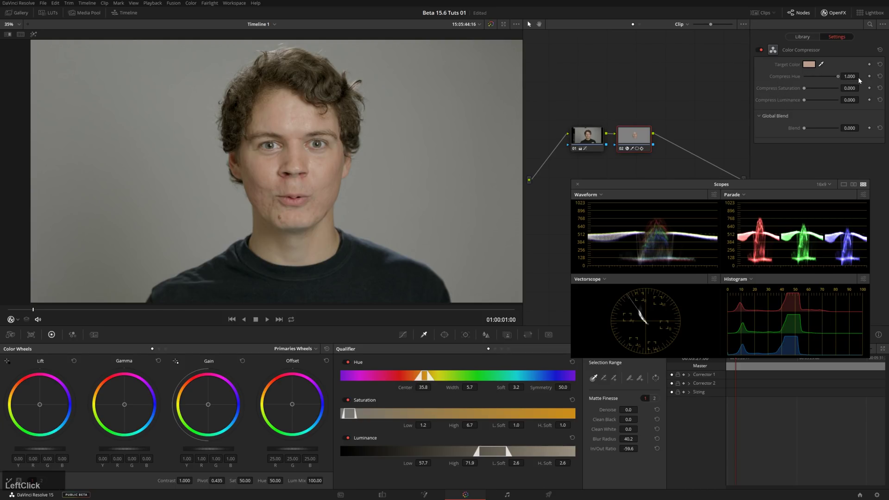
Step: Zoom into the face and bypass the node on and off to compare the compressed result
scroll("up", 3)
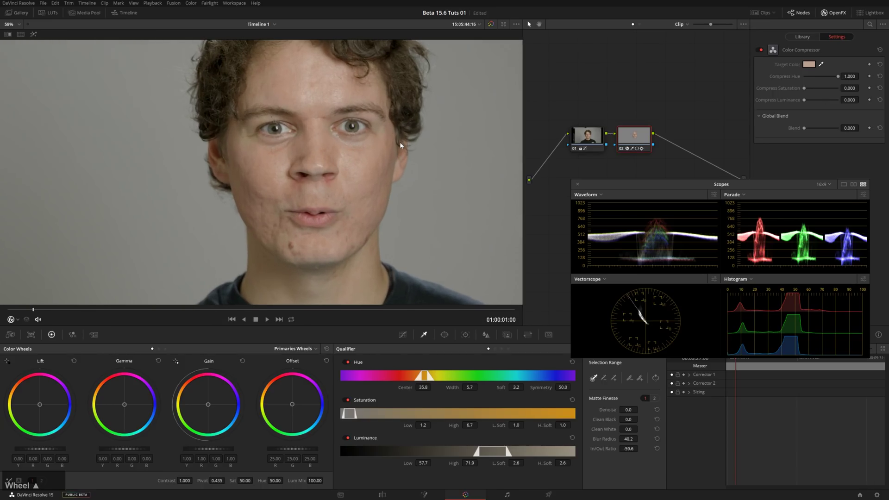
middle_click(427, 131)
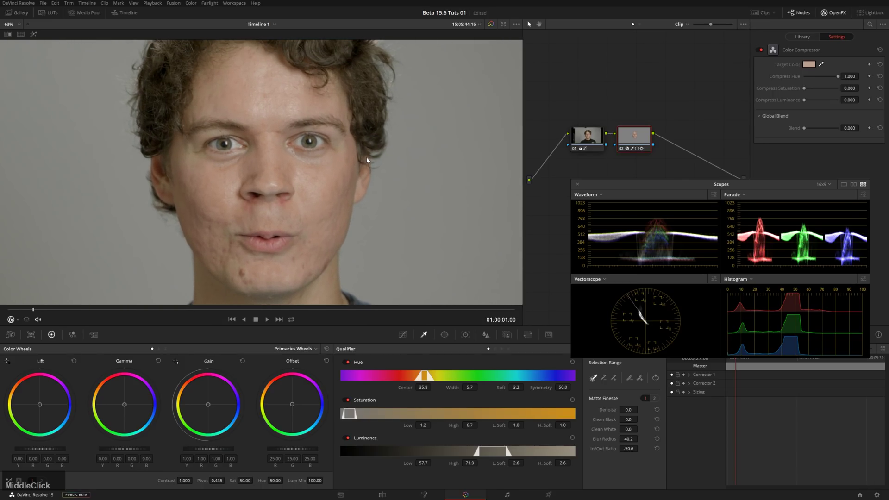
key("ctrl+d")
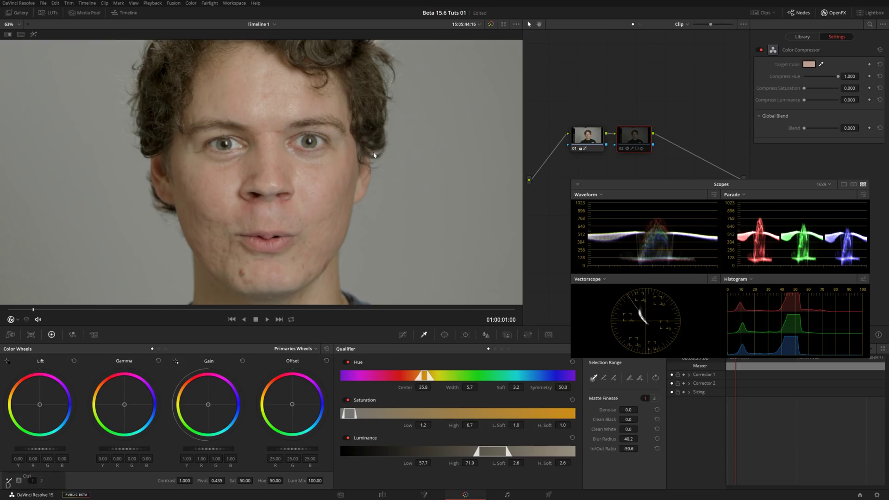
key("ctrl+d")
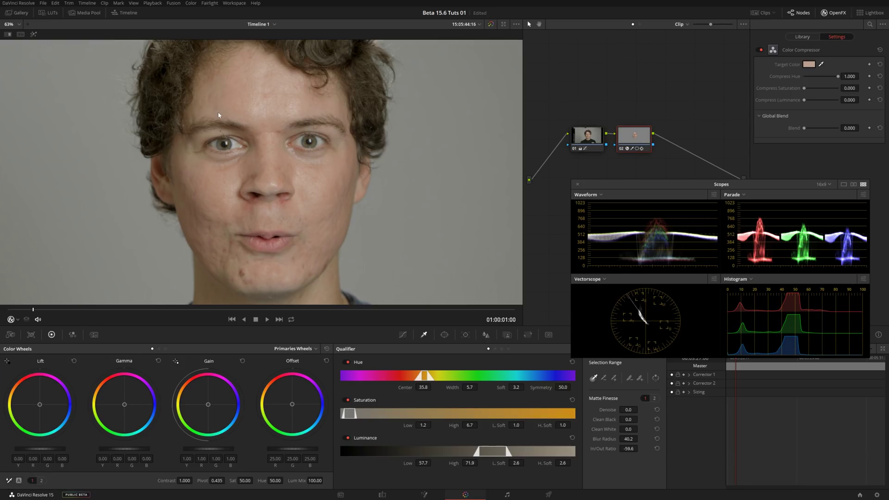
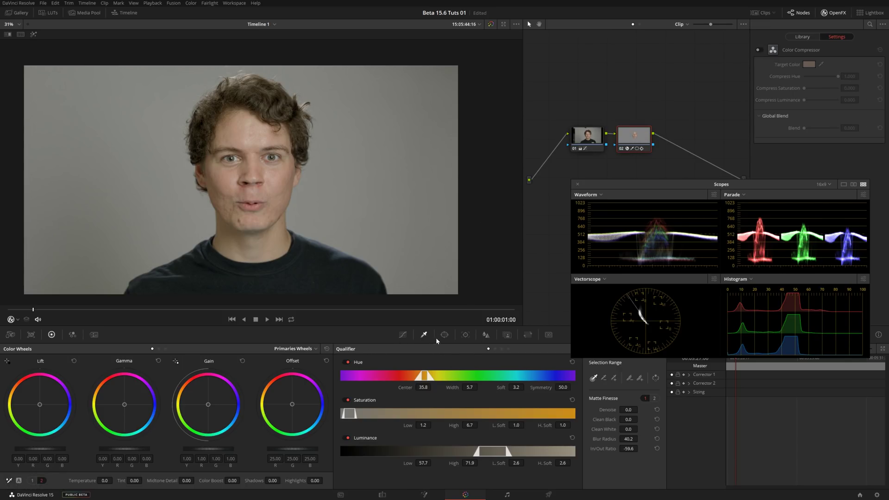
Step: Drag the skin-tone point on the Hue vs Hue curve down to about -10.90 hue rotation
left_click(405, 336)
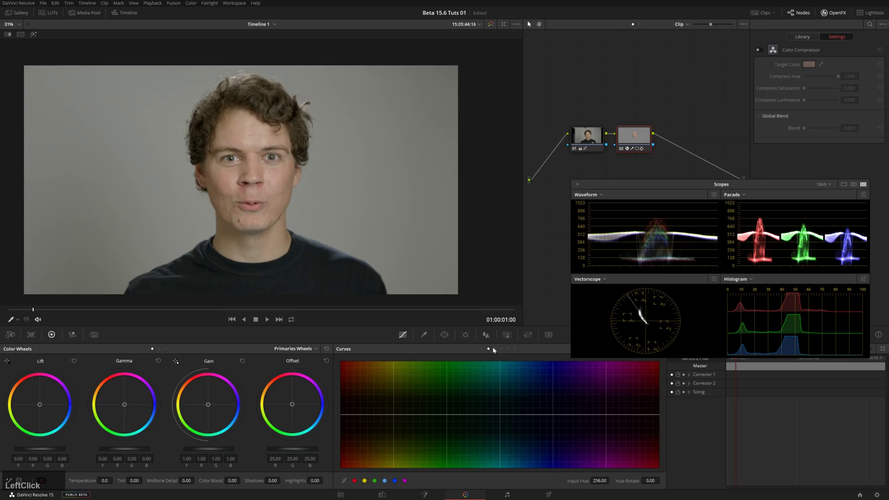
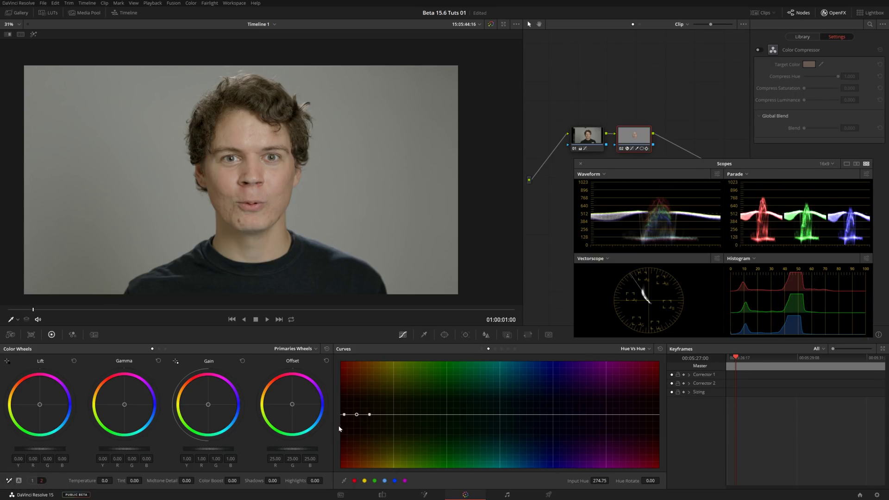
left_click(357, 484)
scroll("up", 3)
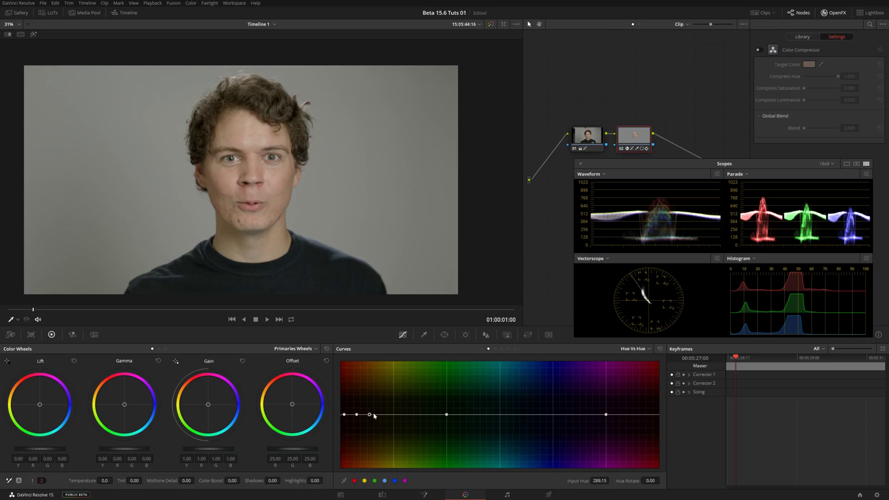
left_click(372, 417)
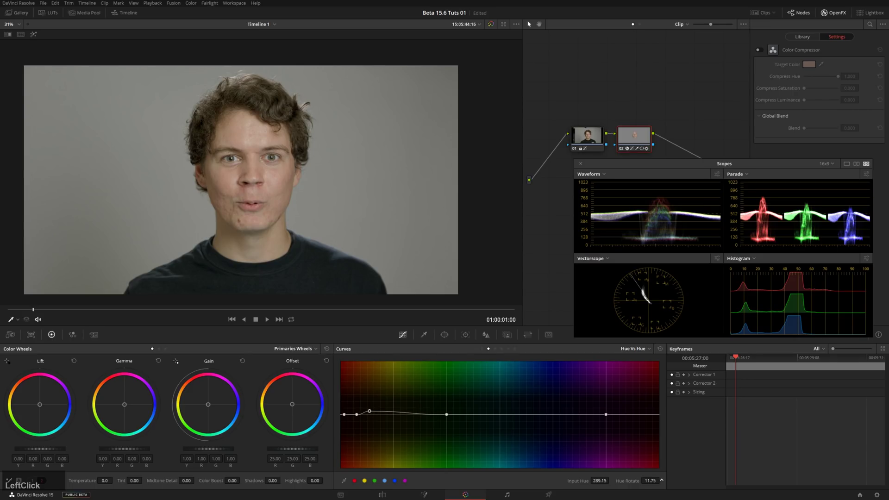
scroll("up", 3)
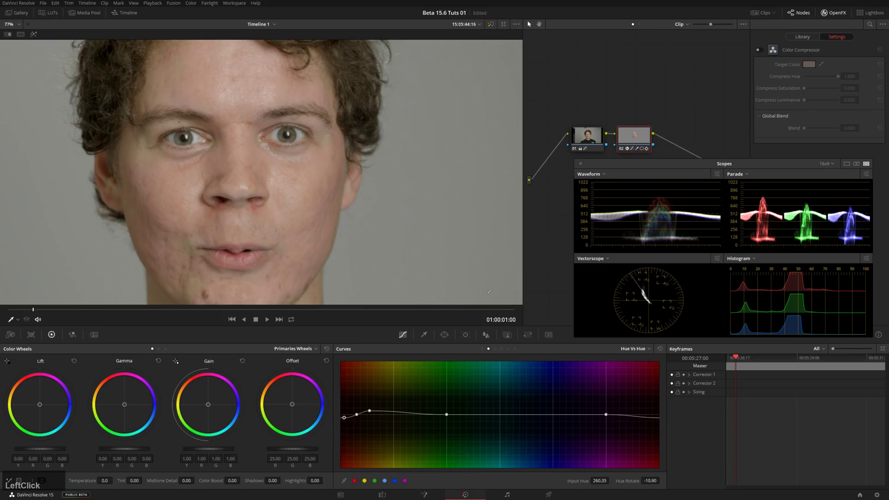
key("ctrl+d")
Step: Re-enable the node to view the Hue vs Hue result against the uncorrected face
key("ctrl+d")
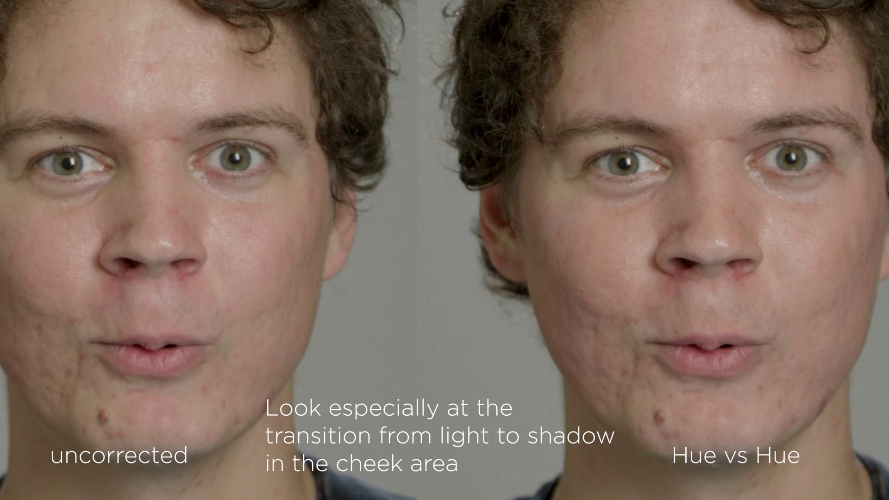
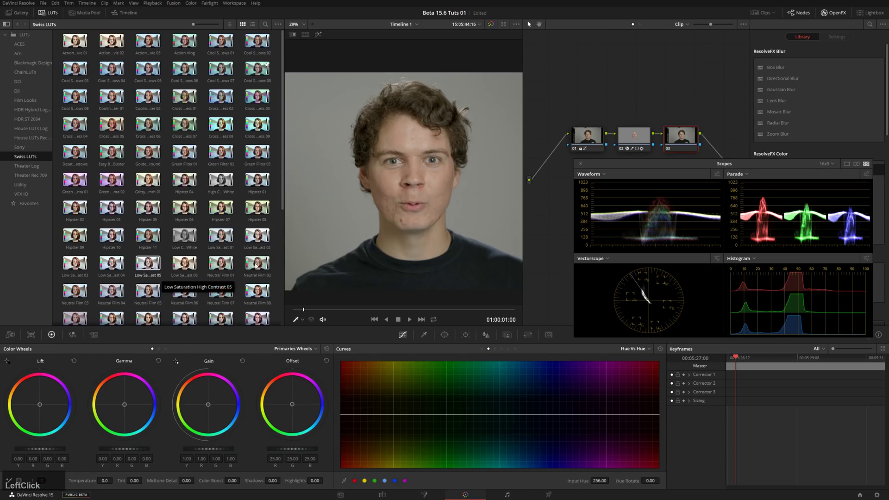
Step: Browse the Swiss LUTs folder and apply the Sam And Nero 01 LUT to node 03
scroll("down", 3)
left_click(271, 264)
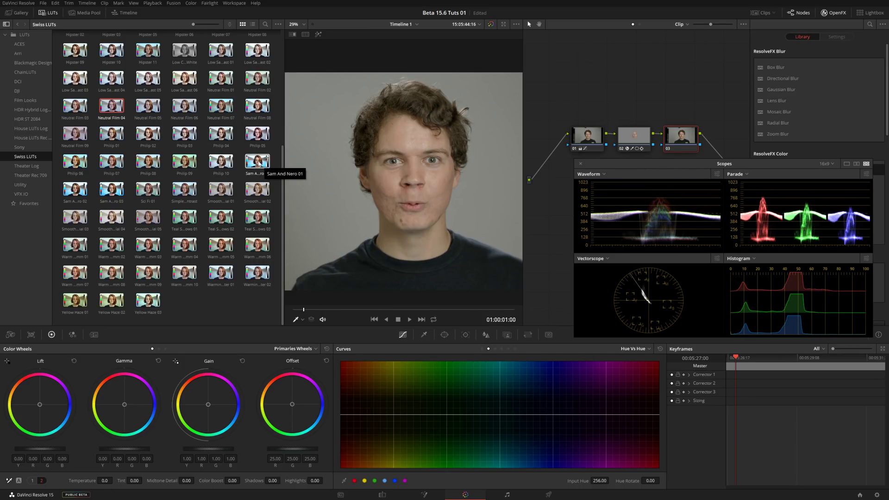
left_click(259, 162)
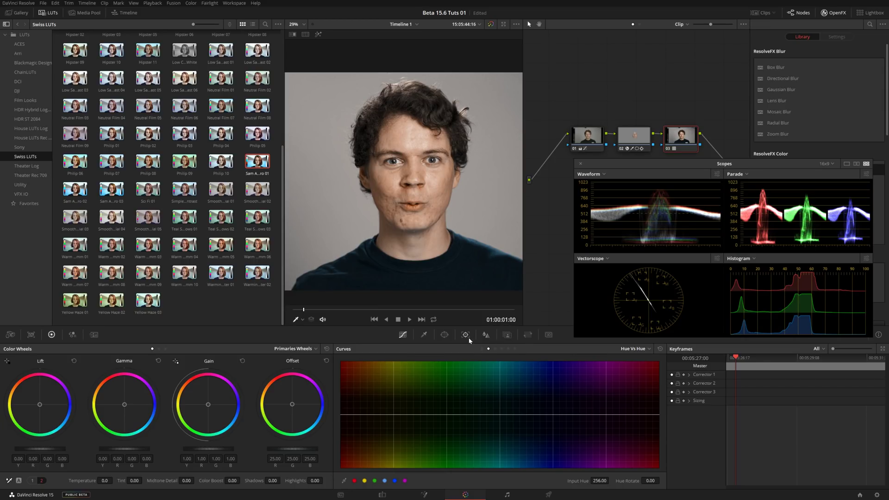
Step: Set the LUT node's Key Output Gain to 0.400 in the Key palette
left_click(530, 333)
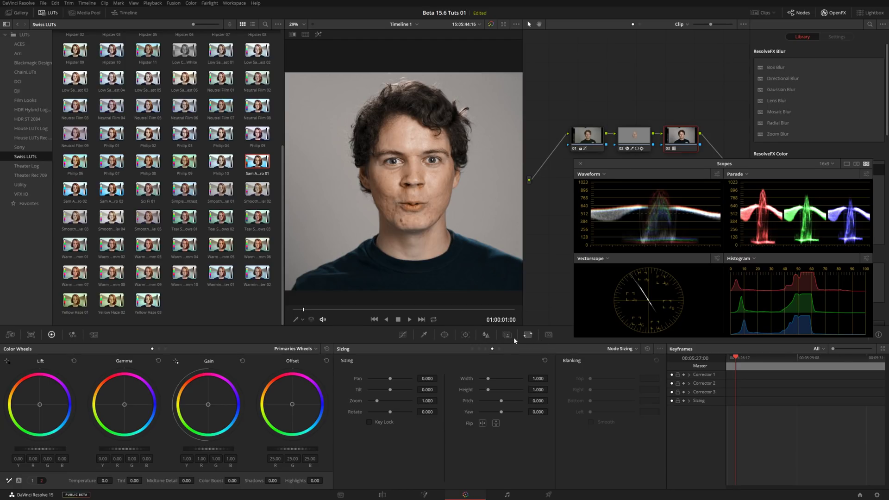
left_click(514, 338)
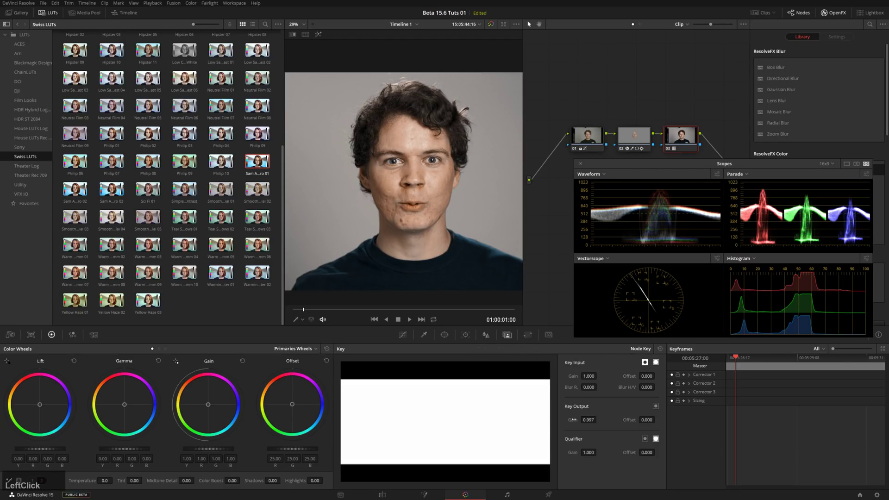
left_click(592, 363)
key("KP_2")
key("KP_5")
key("KP_Enter")
key("KP_Enter")
key("KP_Decimal")
key("KP_4")
key("KP_Enter")
Step: Toggle the LUT node on and off while reframing the viewer to compare the softened look
key("ctrl+d")
key("ctrl+d")
scroll("down", 3)
scroll("down", 3)
middle_click(432, 179)
scroll("up", 3)
key("ctrl+d")
key("ctrl+d")
type("dd")
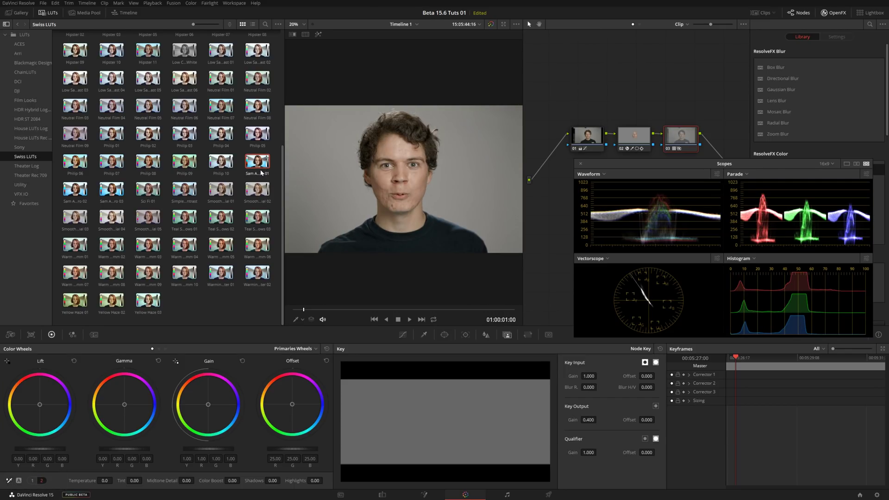
key("d")
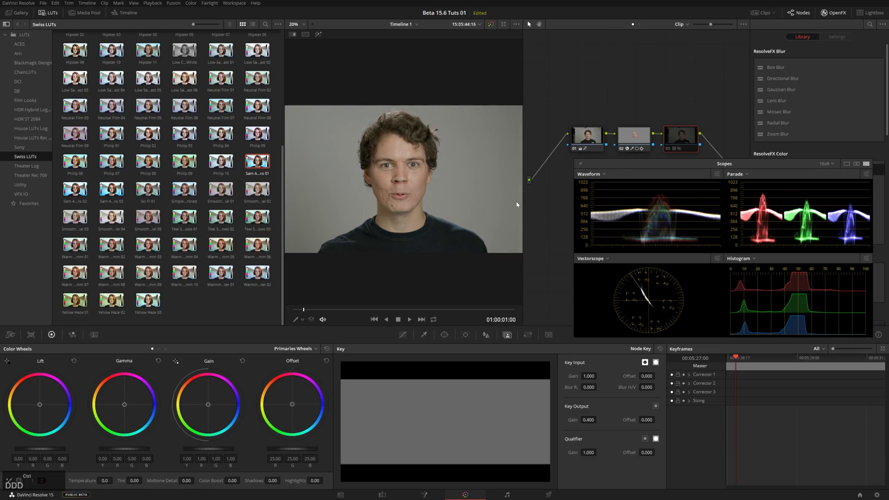
key("ctrl+d")
type("DDDD")
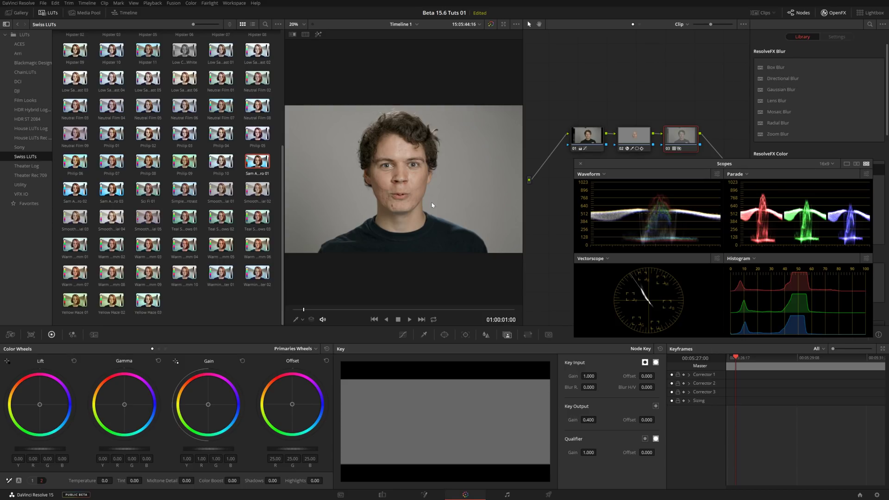
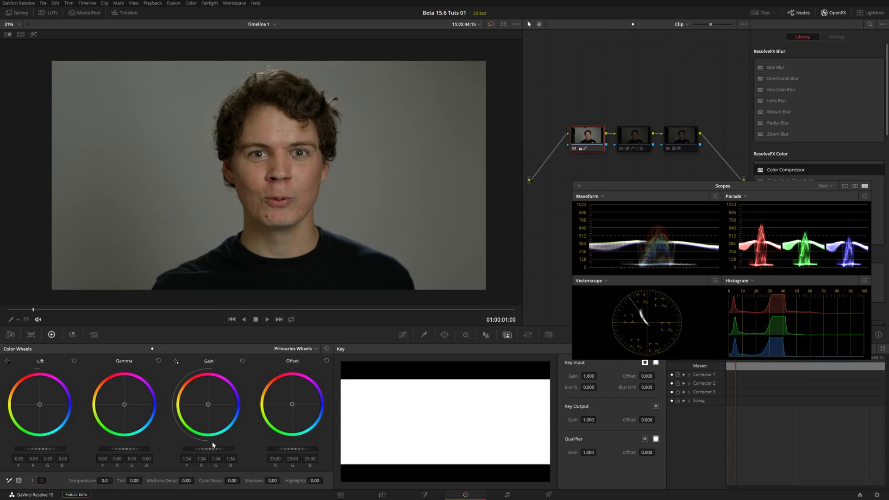
Step: Push the first node's gain brighter, then undo back to gain 1.34 and gamma 0.10
left_click(221, 449)
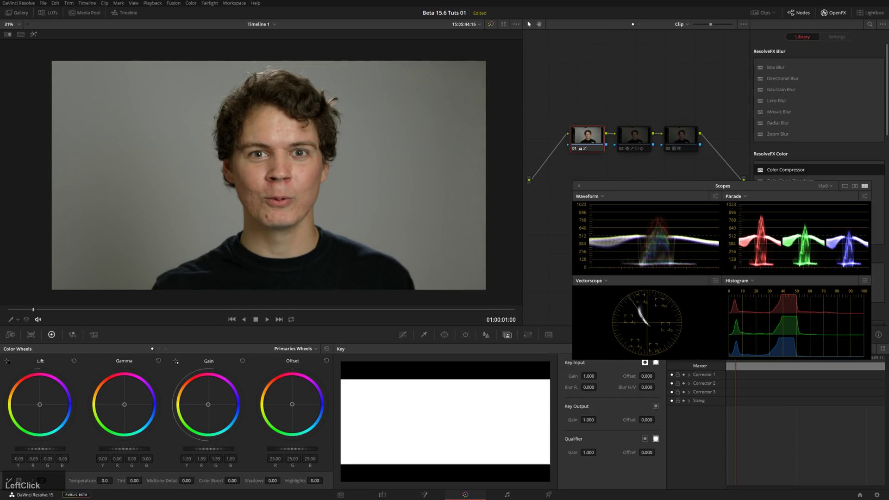
key("ctrl+z")
key("ctrl+z")
key("z")
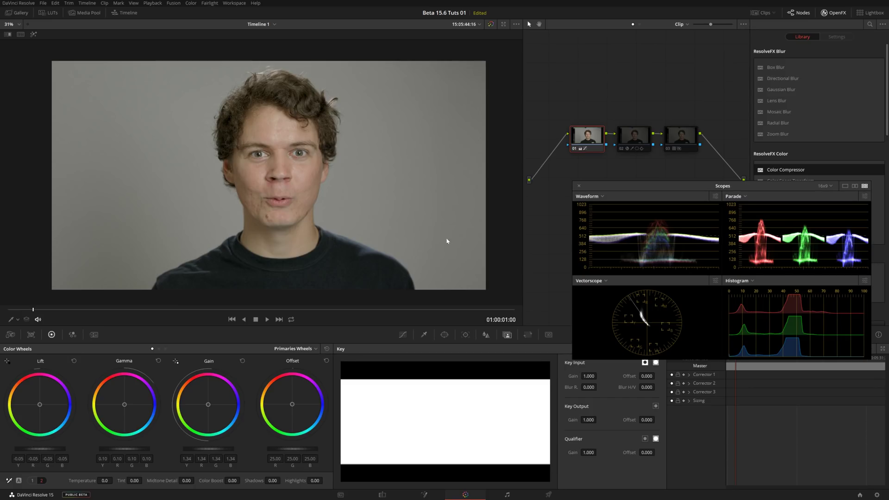
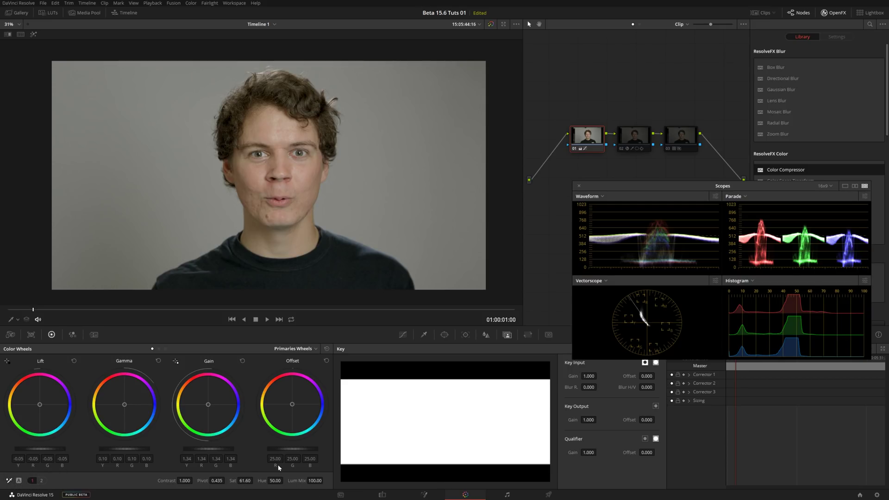
Step: Switch the first node's curves to Hue vs Sat and reset the curve to flat
left_click(406, 340)
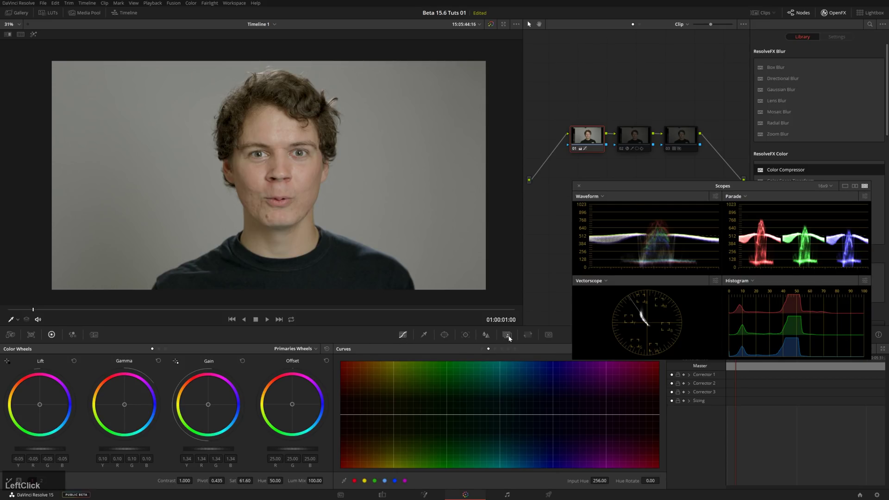
left_click(495, 353)
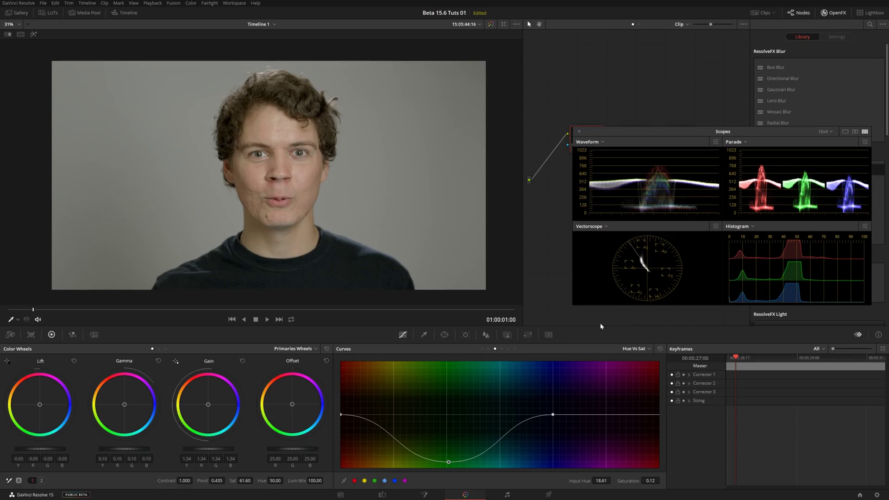
left_click(665, 351)
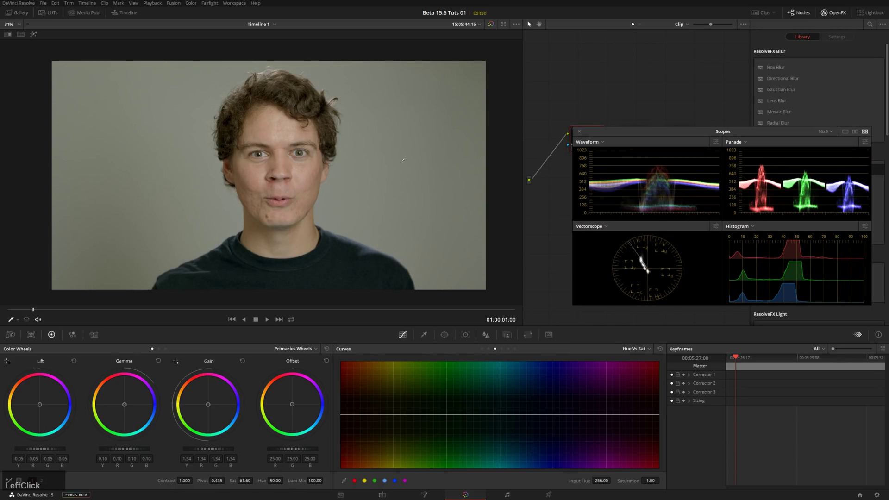
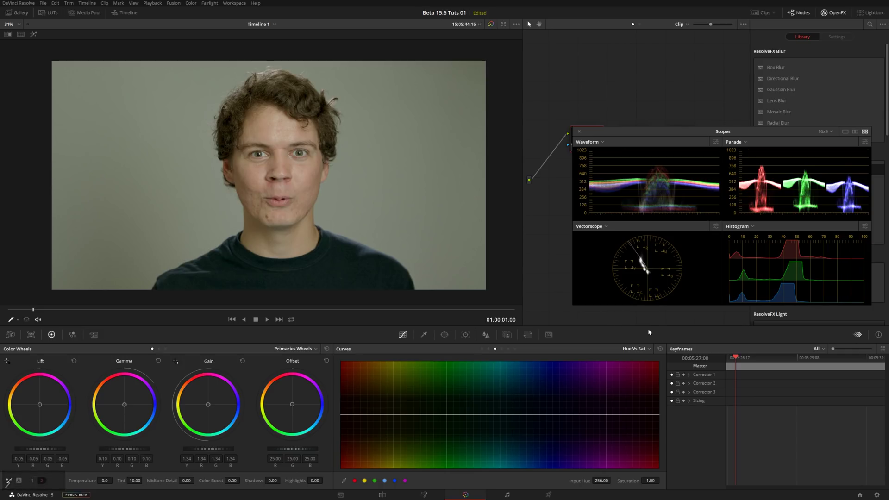
Step: Undo the curve reset to restore the Hue vs Sat background dip, then move to the Color Compressor node
key("ctrl+z")
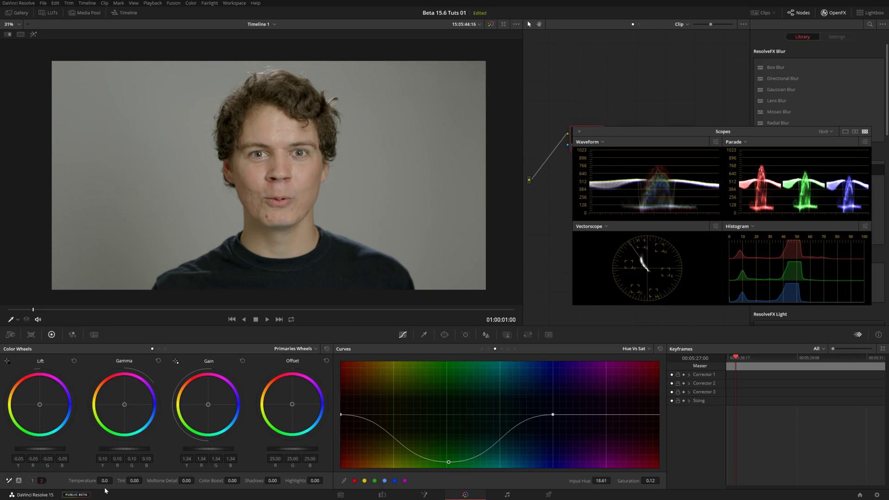
key("ctrl+z")
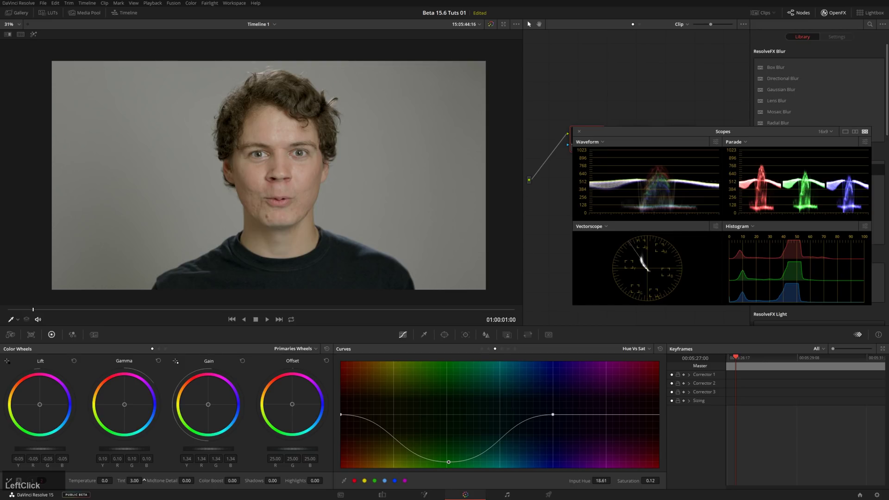
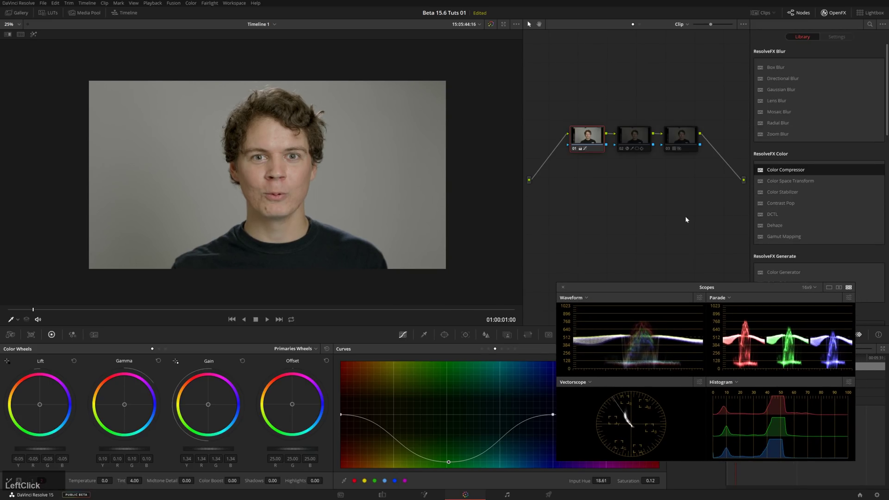
key("ctrl+d")
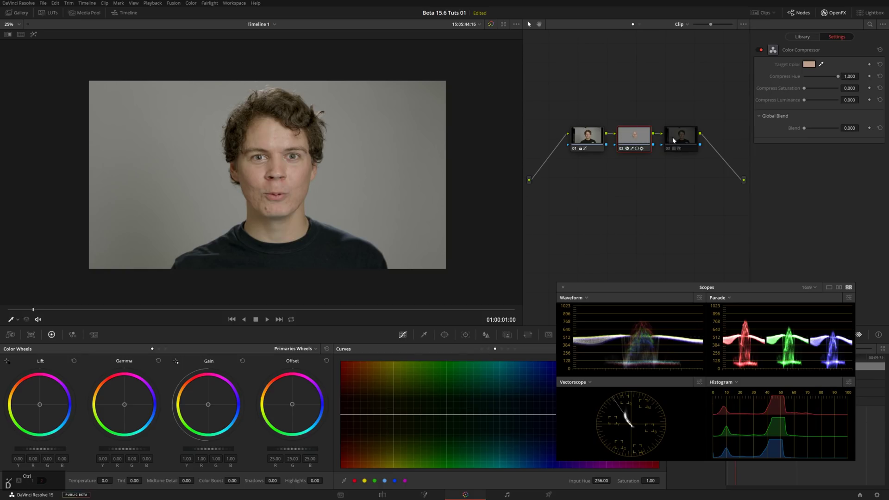